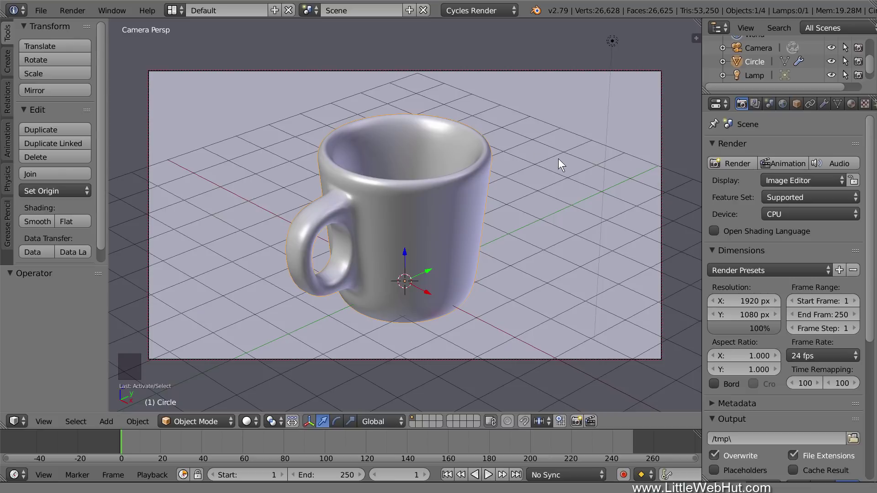
Delete the ground plane under the mug and enable background images for the view
{"action": "right_click", "coordinate": [564, 165]}
{"action": "key", "text": "x"}
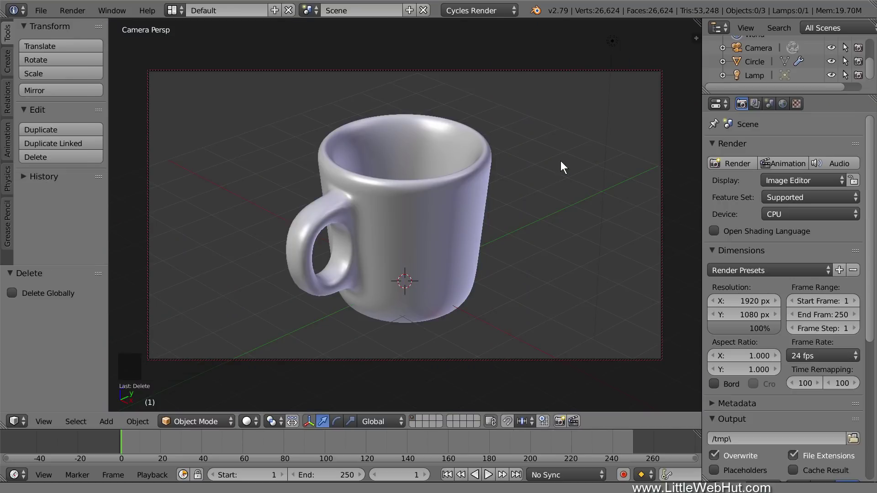
{"action": "key", "text": "n"}
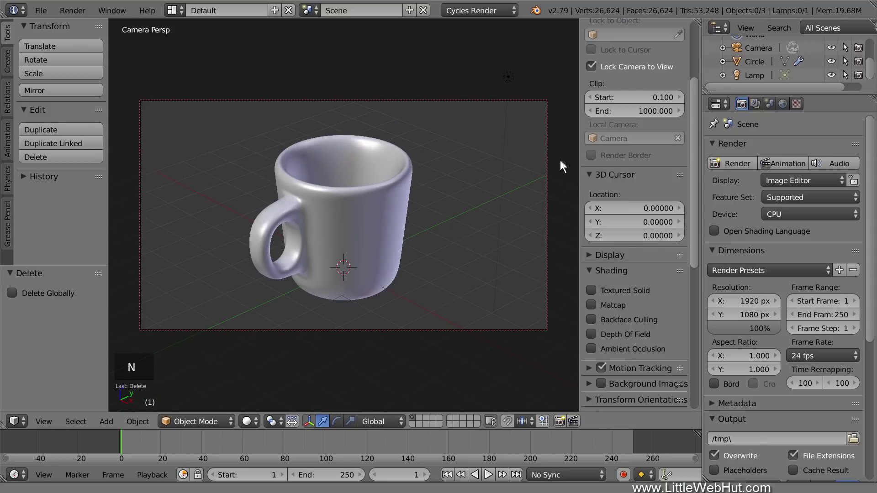
{"action": "left_click", "coordinate": [603, 388]}
{"action": "left_click", "coordinate": [591, 388]}
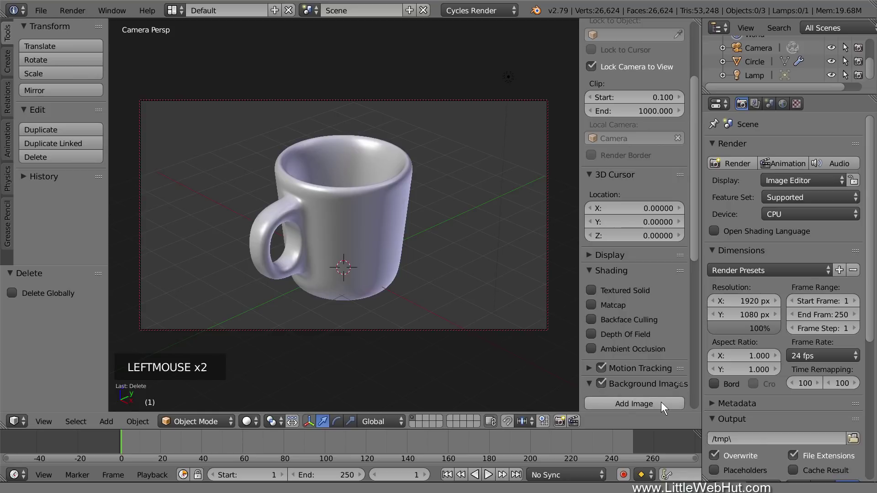
Add a background image slot and browse for the table photo file
{"action": "left_click", "coordinate": [664, 406]}
{"action": "scroll", "scroll_direction": "down", "scroll_amount": 3}
{"action": "left_click", "coordinate": [675, 396]}
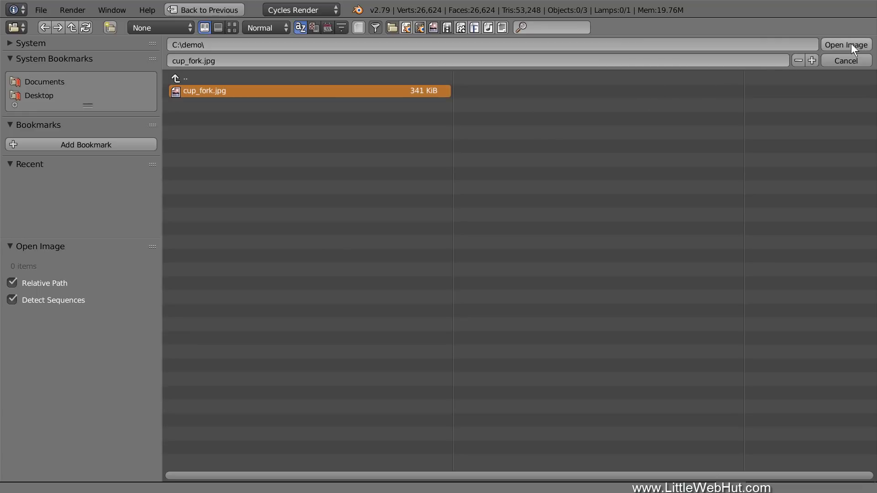
Load cup_fork.jpg as the background image, shown only through the camera
{"action": "left_click", "coordinate": [853, 48]}
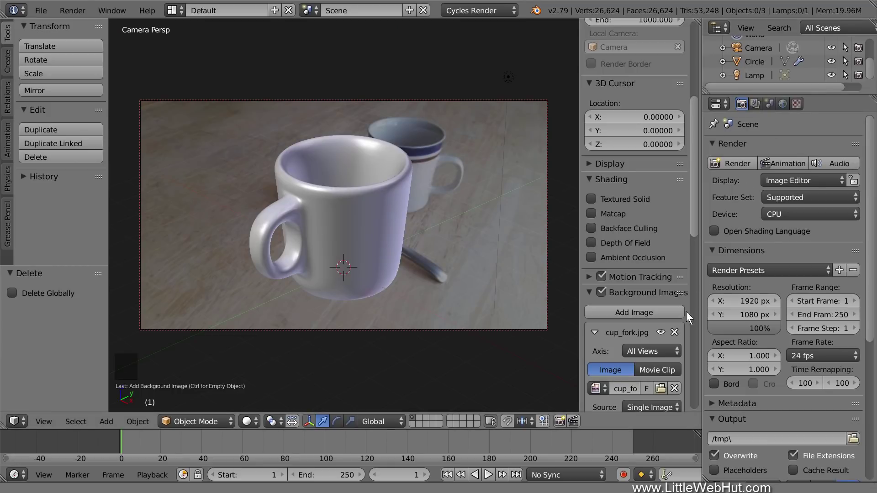
{"action": "left_click", "coordinate": [671, 355]}
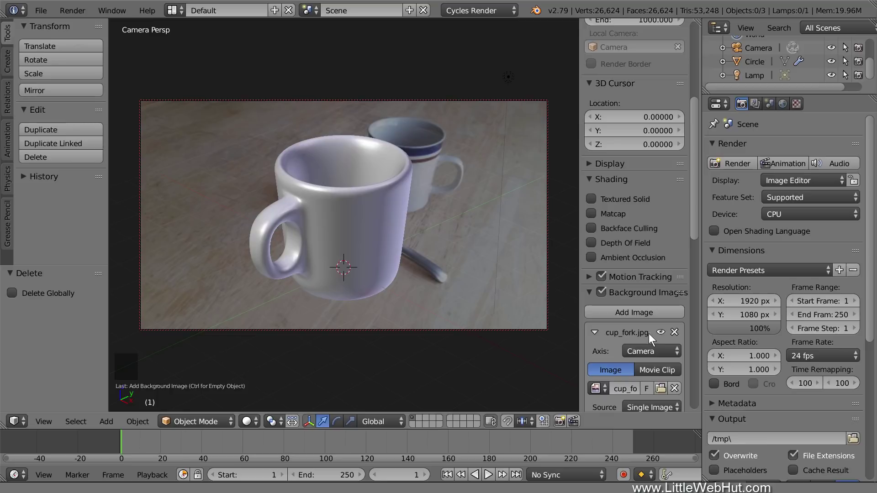
{"action": "scroll", "scroll_direction": "down", "scroll_amount": 3}
{"action": "left_click", "coordinate": [637, 369]}
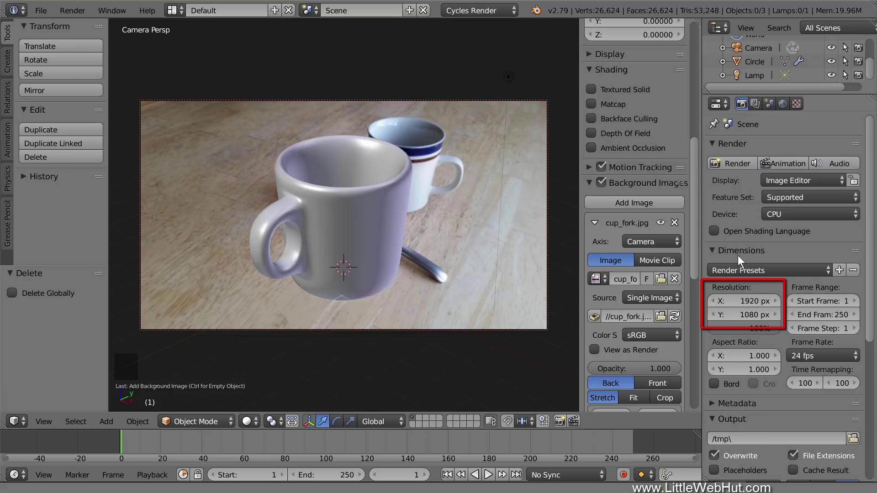
Set the render resolution to 3840 by 2160
{"action": "left_click", "coordinate": [741, 306]}
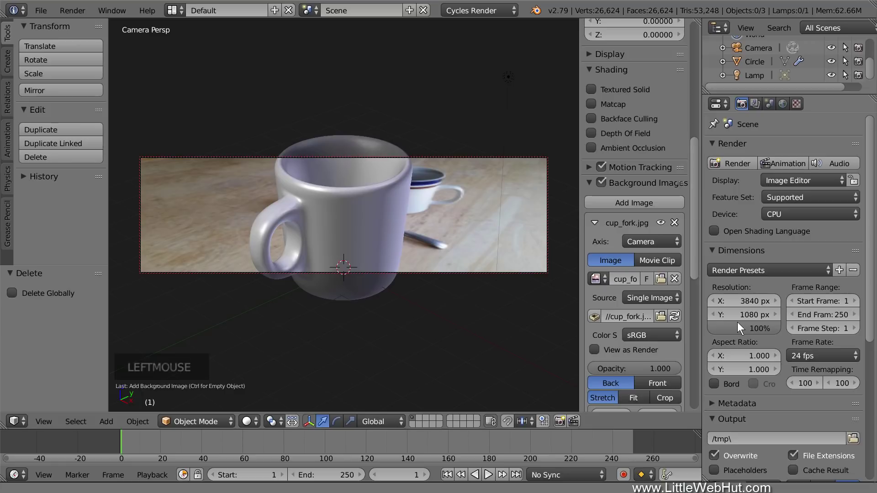
{"action": "left_click", "coordinate": [740, 319]}
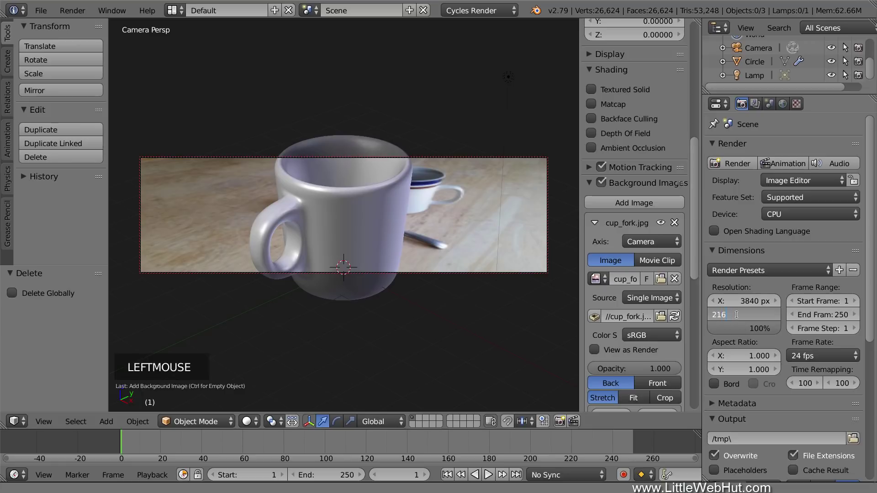
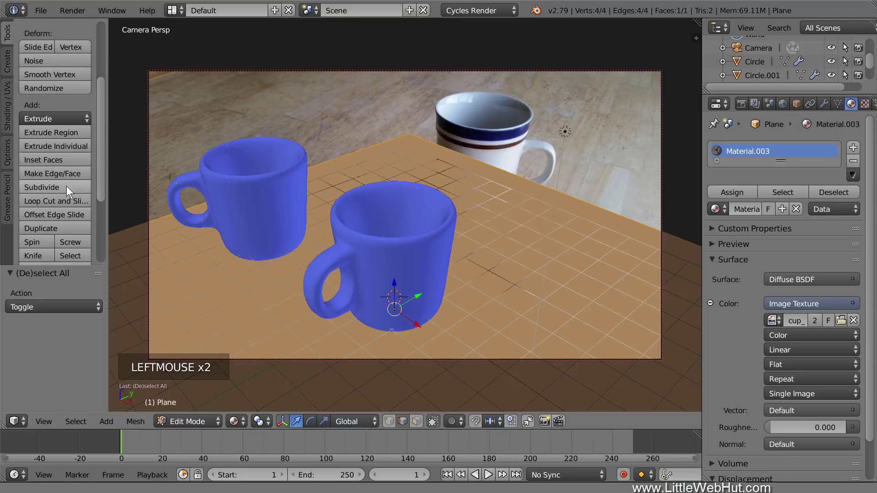
Subdivide the ground plane with 100 cuts and bring up the UV mapping options
{"action": "left_click", "coordinate": [71, 186]}
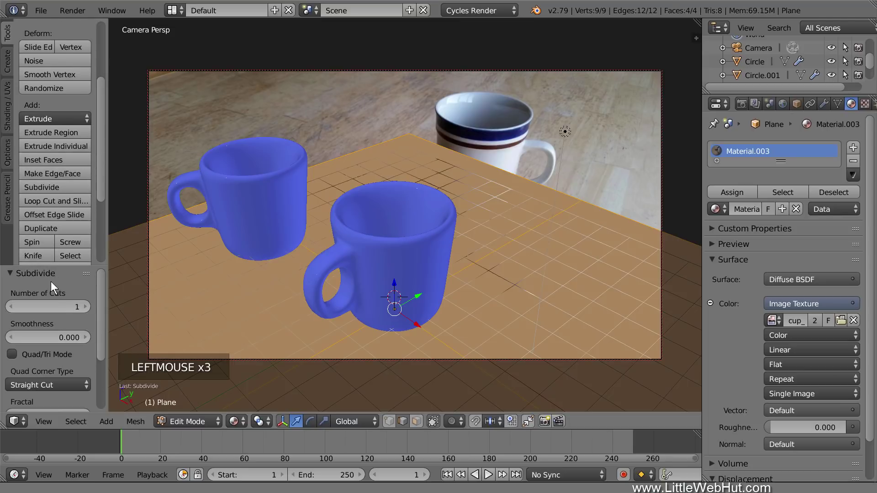
{"action": "left_click", "coordinate": [63, 307]}
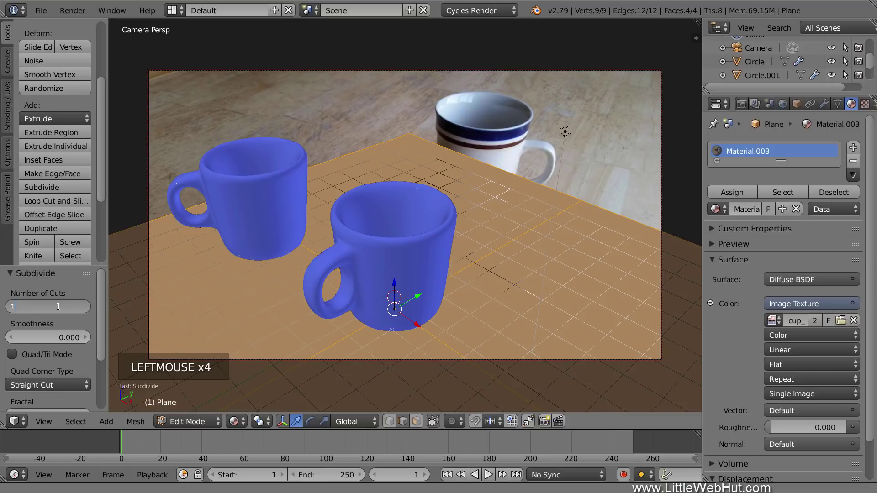
{"action": "key", "text": "KP_0"}
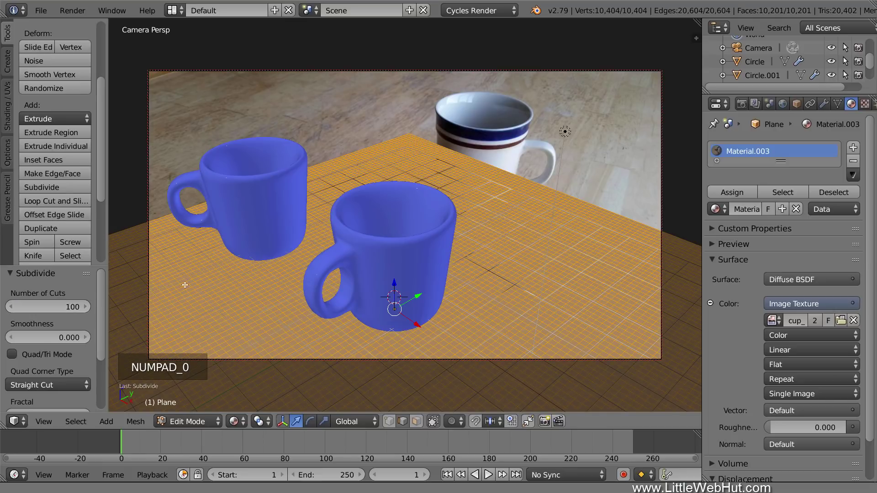
{"action": "key", "text": "u"}
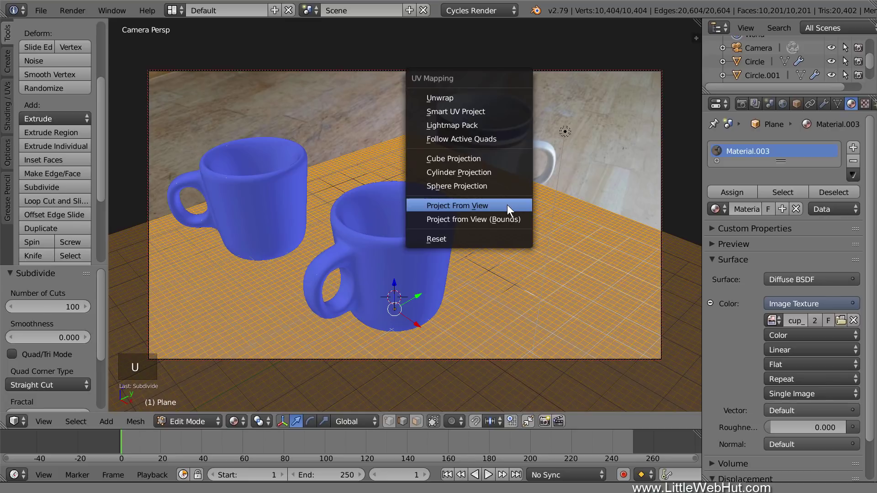
Leave Edit Mode and start saving the scene as a new file
{"action": "key", "text": "Tab"}
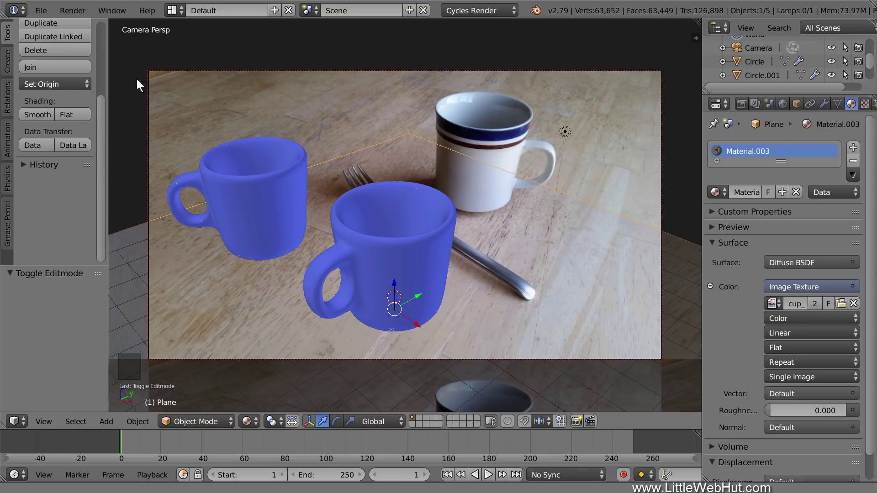
{"action": "left_click", "coordinate": [47, 15]}
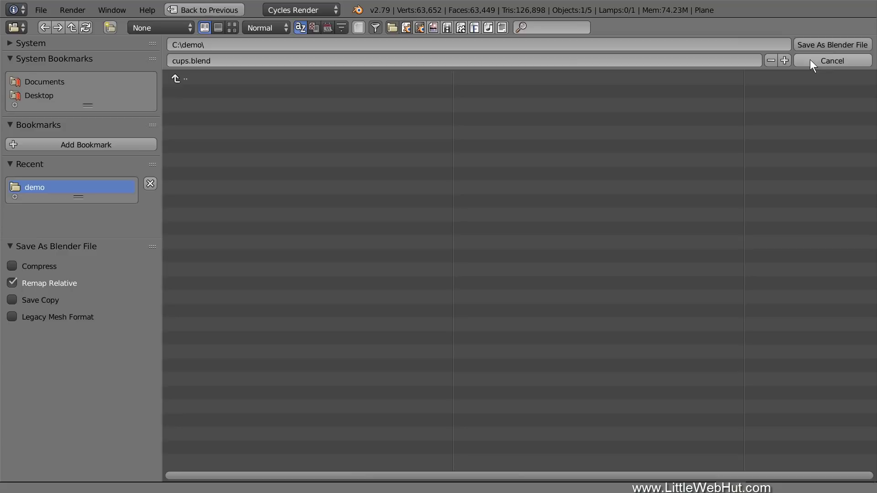
Save the scene as cups.blend and switch the viewport to a rendered preview
{"action": "left_click", "coordinate": [842, 50]}
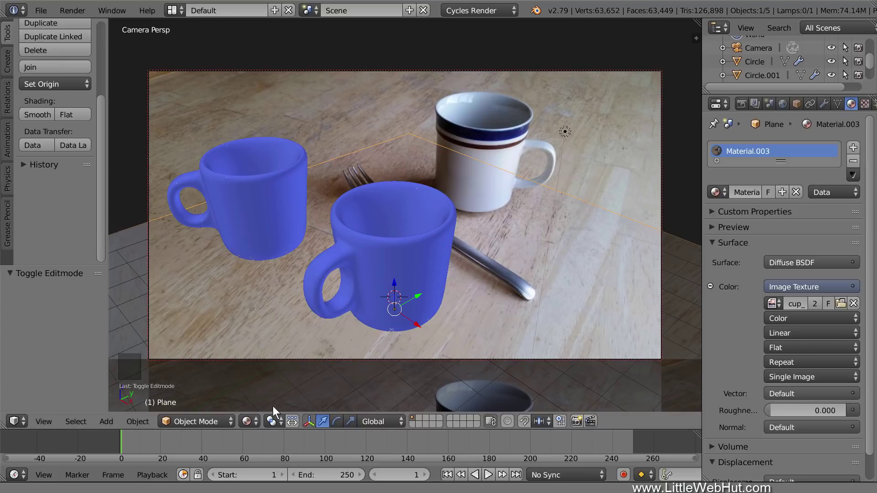
{"action": "left_click", "coordinate": [256, 422]}
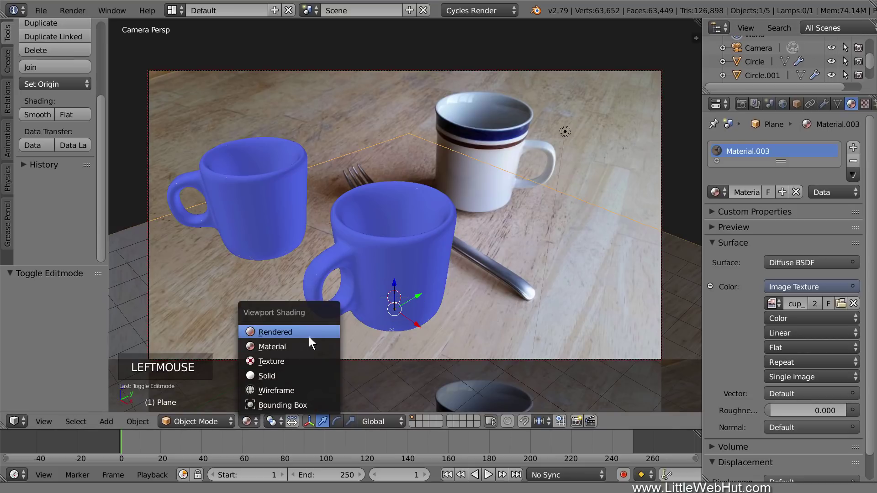
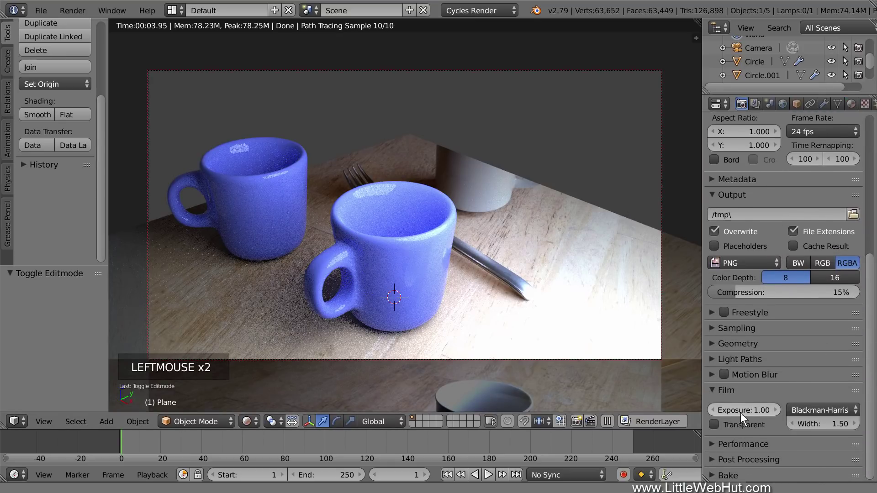
Enable Film transparency and give the Circle mug its own copy of the material
{"action": "left_click", "coordinate": [719, 428]}
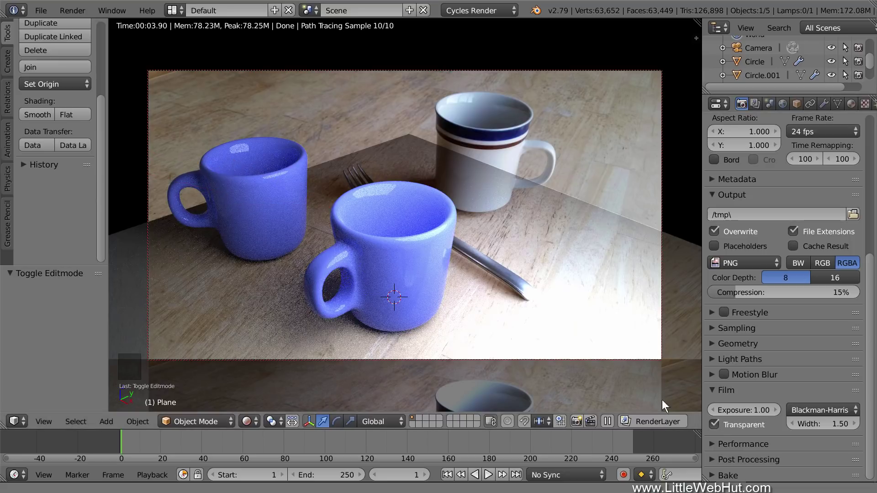
{"action": "right_click", "coordinate": [431, 253]}
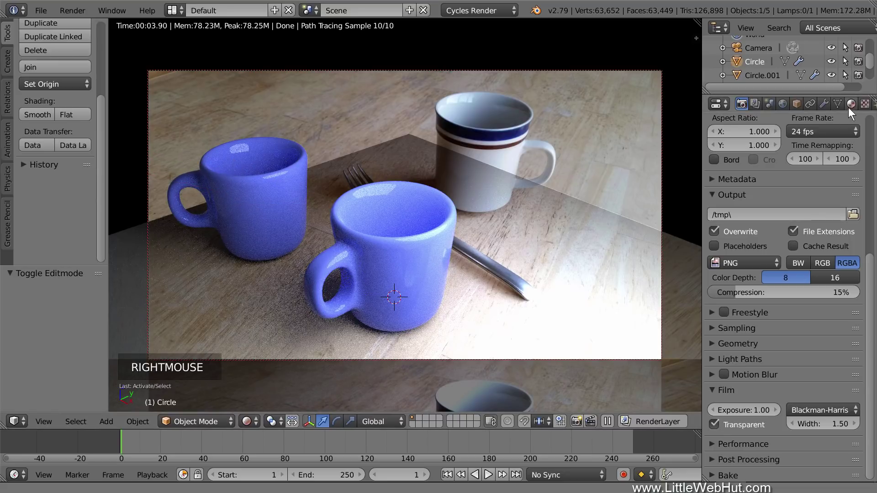
{"action": "left_click", "coordinate": [853, 109]}
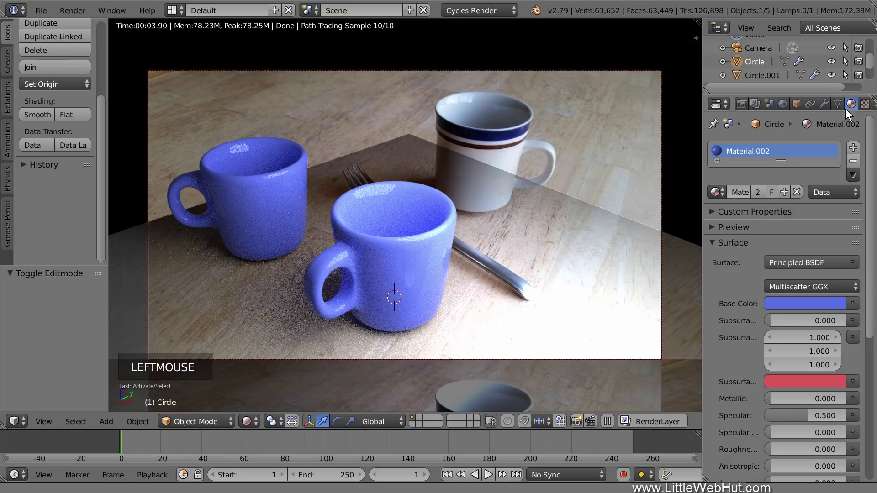
{"action": "left_click", "coordinate": [786, 196]}
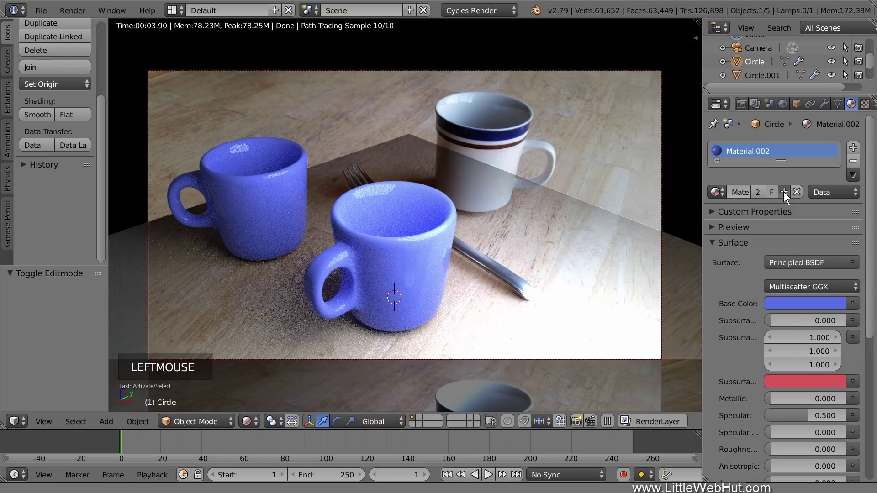
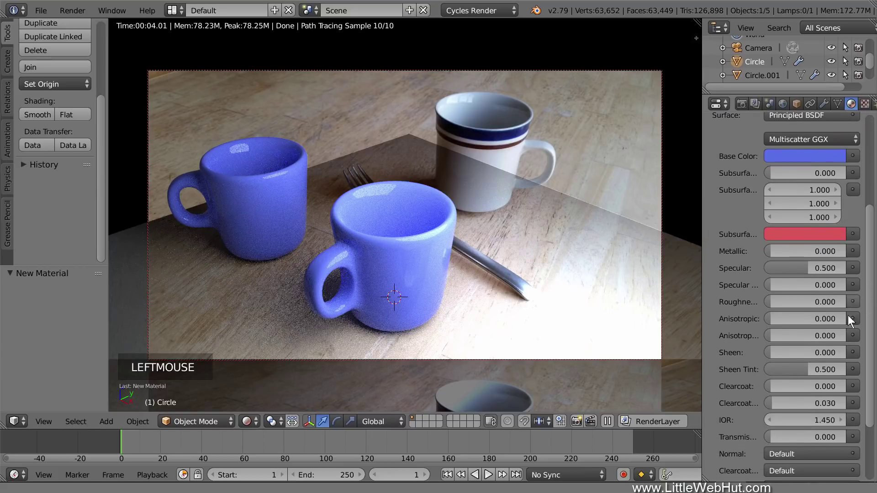
Edit the mug's transmission and set its base colour to hex FFADA6, a light red
{"action": "left_click", "coordinate": [812, 442]}
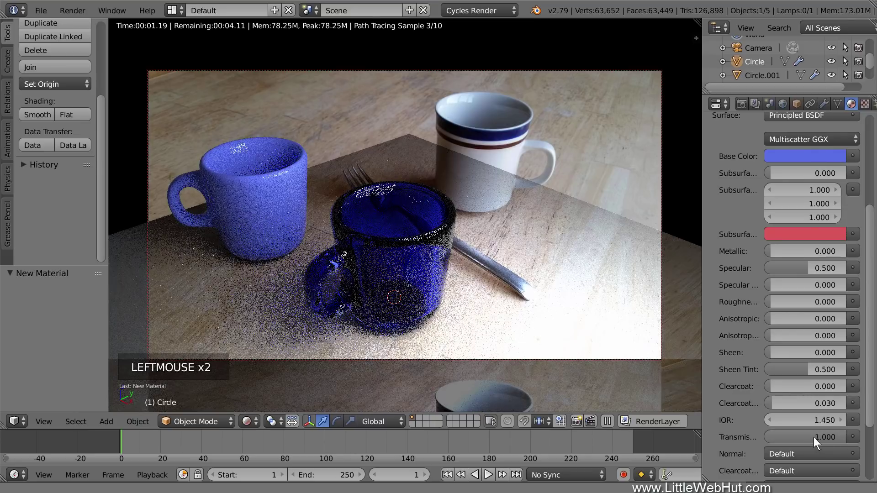
{"action": "left_click", "coordinate": [831, 156]}
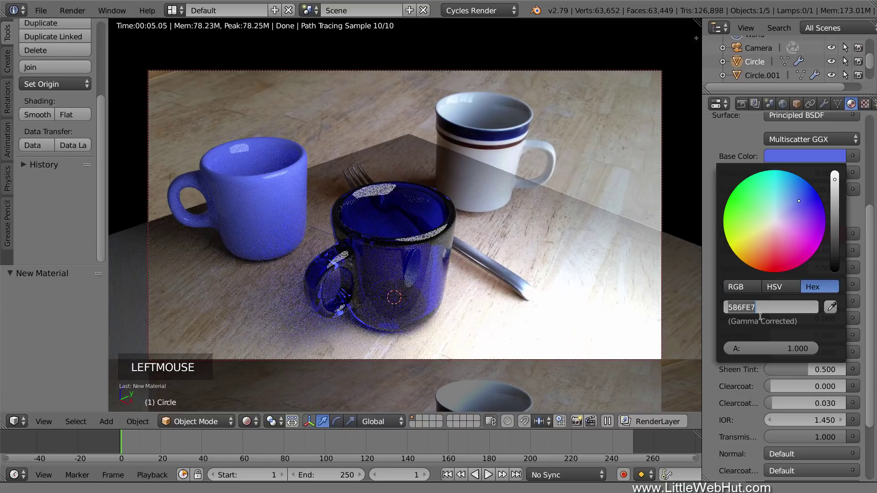
{"action": "key", "text": "f"}
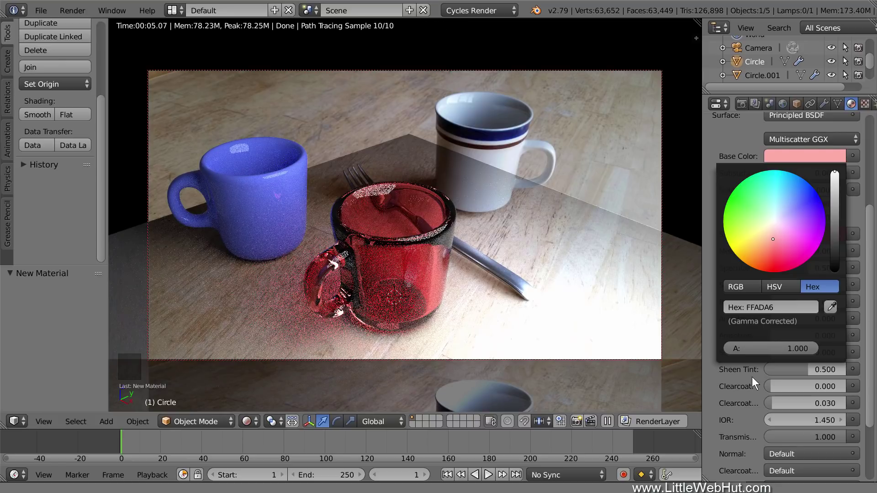
Set the solid blue mug's base colour to hex 87A5FF, a lighter blue
{"action": "right_click", "coordinate": [287, 208]}
{"action": "left_click", "coordinate": [823, 161]}
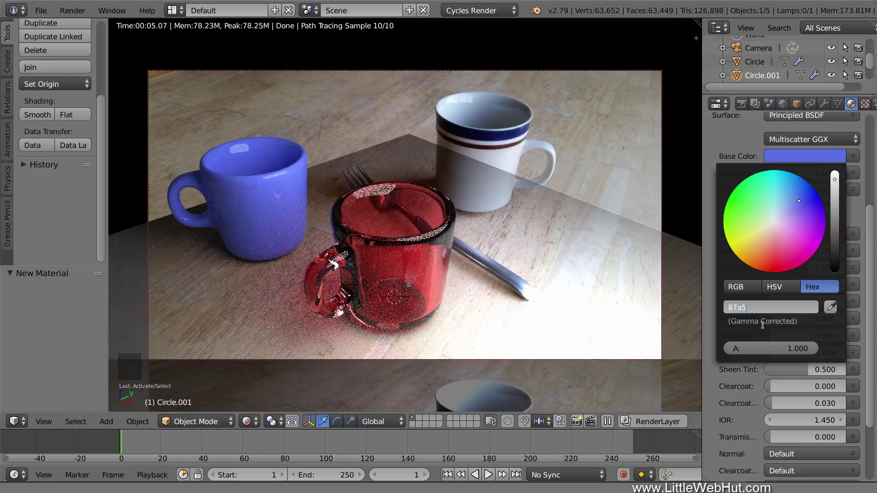
{"action": "key", "text": "f"}
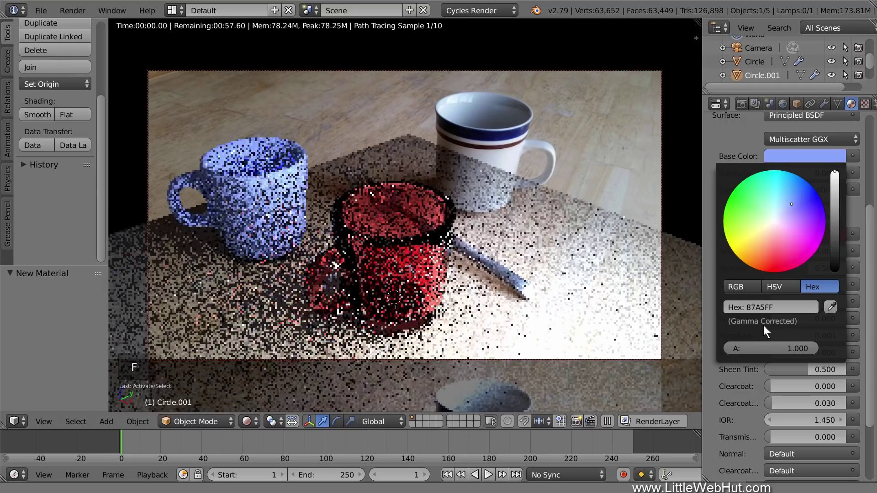
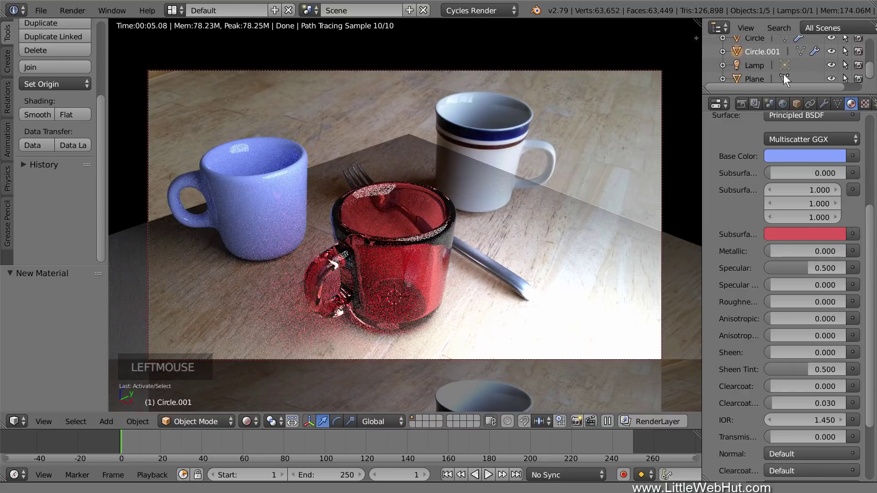
Select the scene lamp and show its Lamp data settings
{"action": "left_click", "coordinate": [757, 70]}
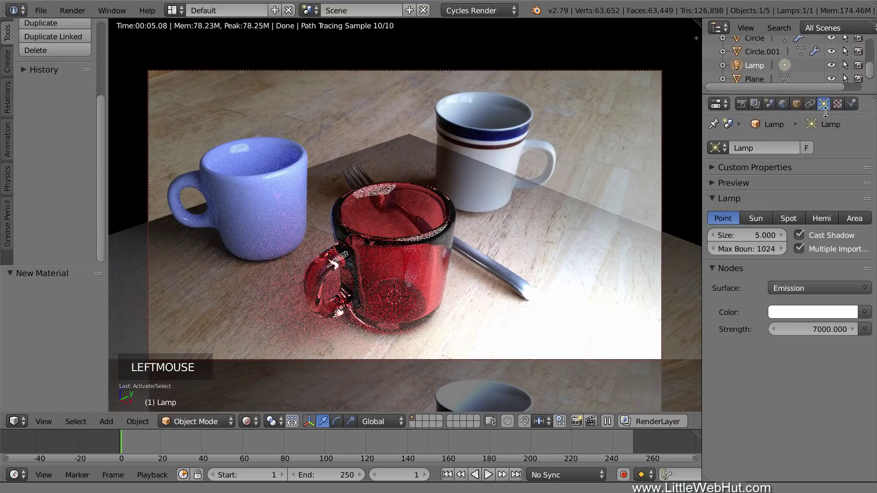
{"action": "left_click", "coordinate": [827, 110]}
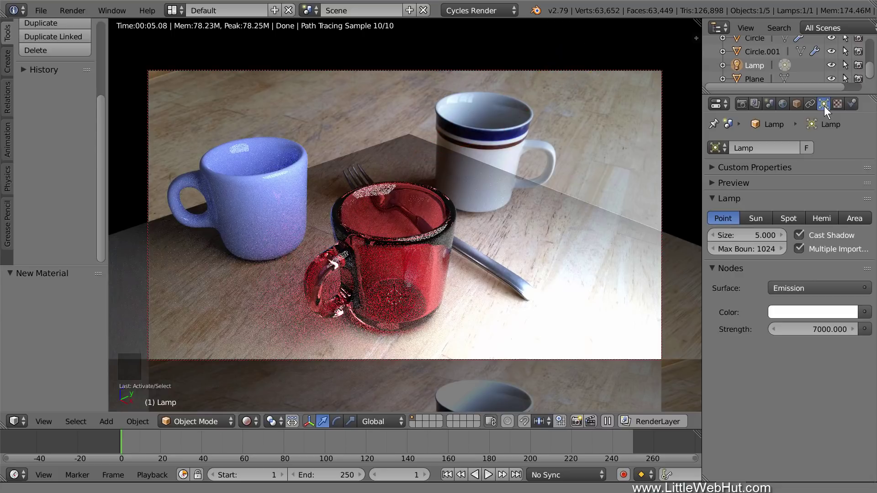
Make the lamp a sun at strength 5 and shrink its size toward 0.2
{"action": "left_click", "coordinate": [764, 222]}
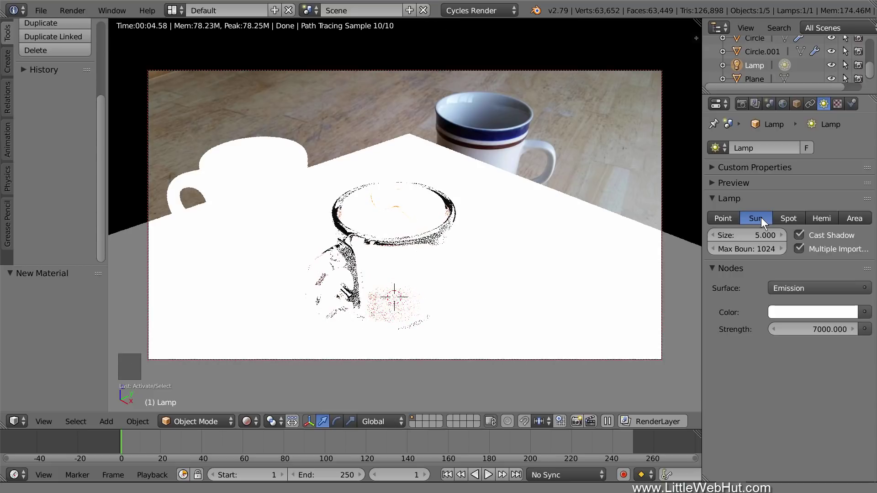
{"action": "left_click", "coordinate": [826, 333]}
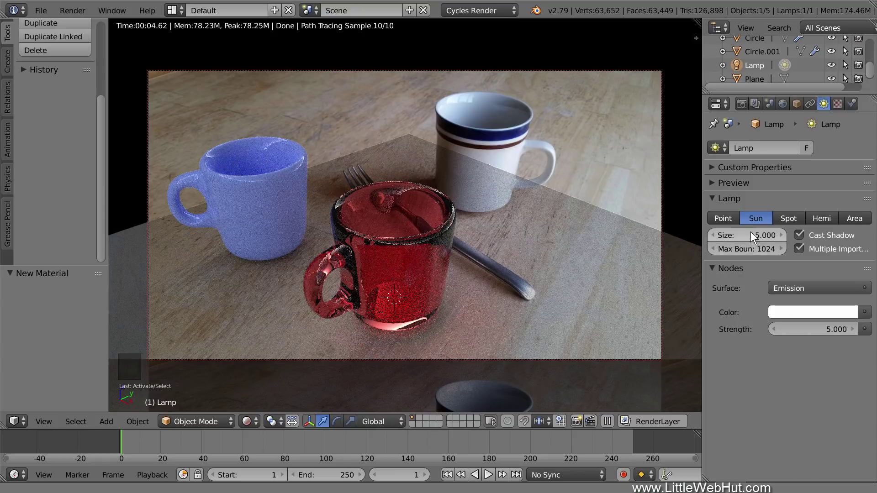
{"action": "left_click", "coordinate": [755, 232]}
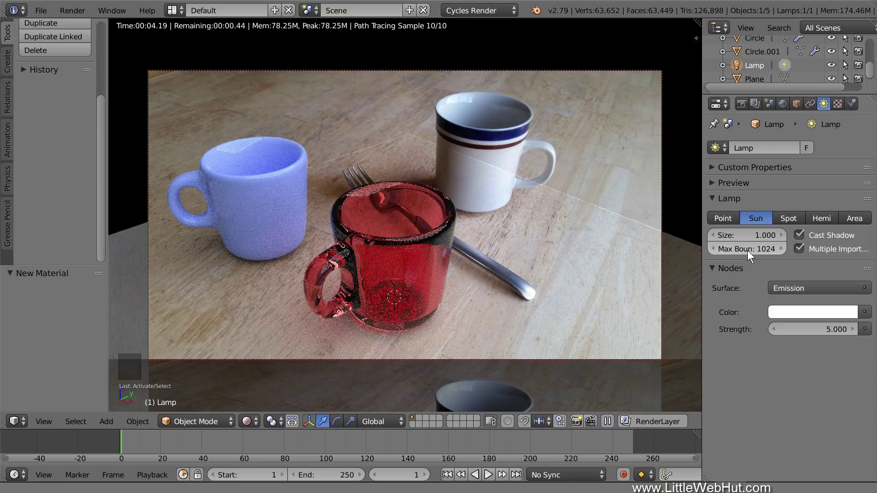
{"action": "left_click", "coordinate": [751, 240]}
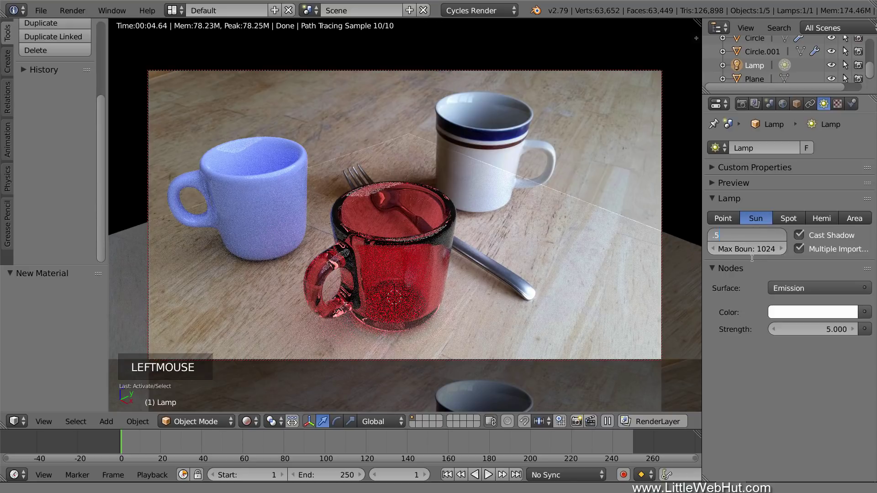
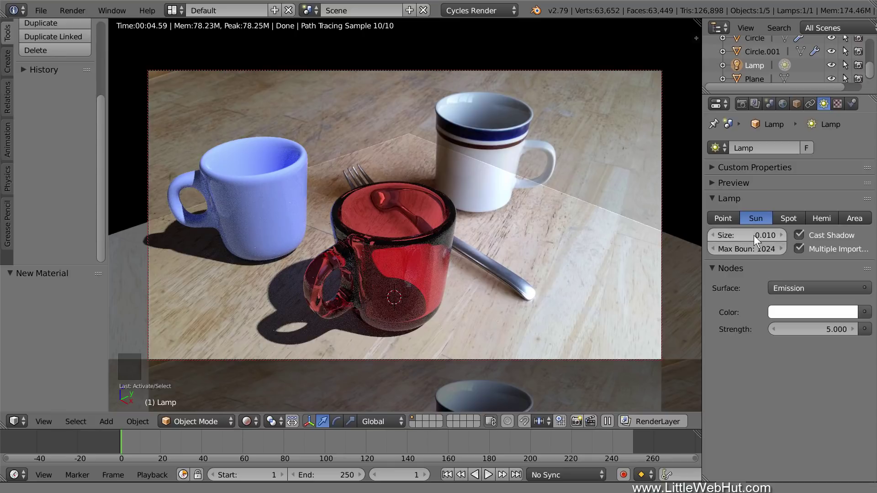
Show the sun lamp's transform, try new Y and Z rotations, then undo back to the original angles
{"action": "left_click", "coordinate": [757, 239]}
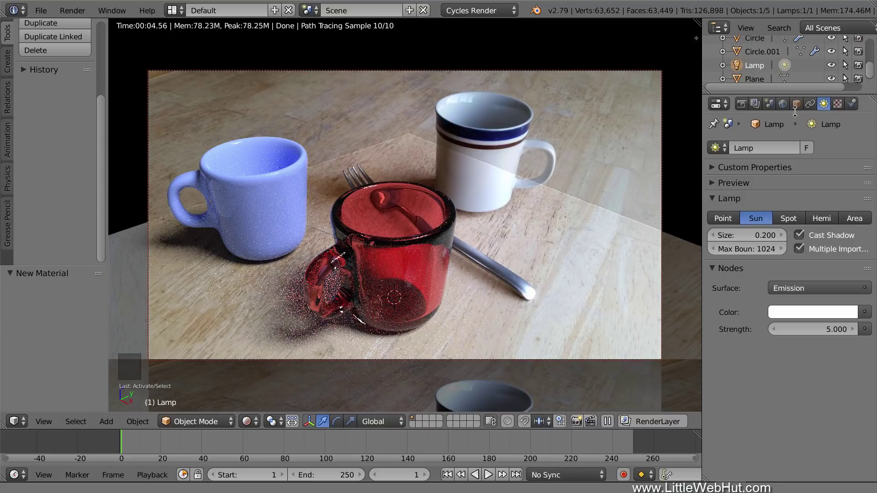
{"action": "left_click", "coordinate": [798, 110]}
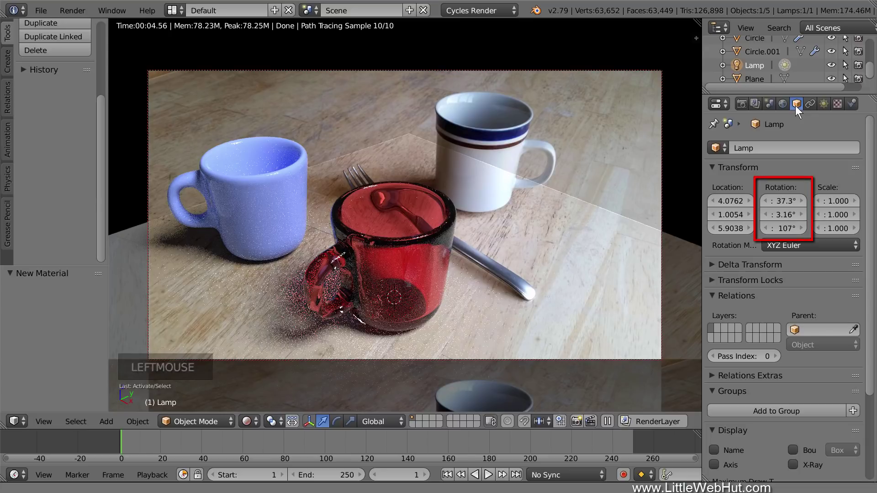
{"action": "left_click", "coordinate": [784, 218]}
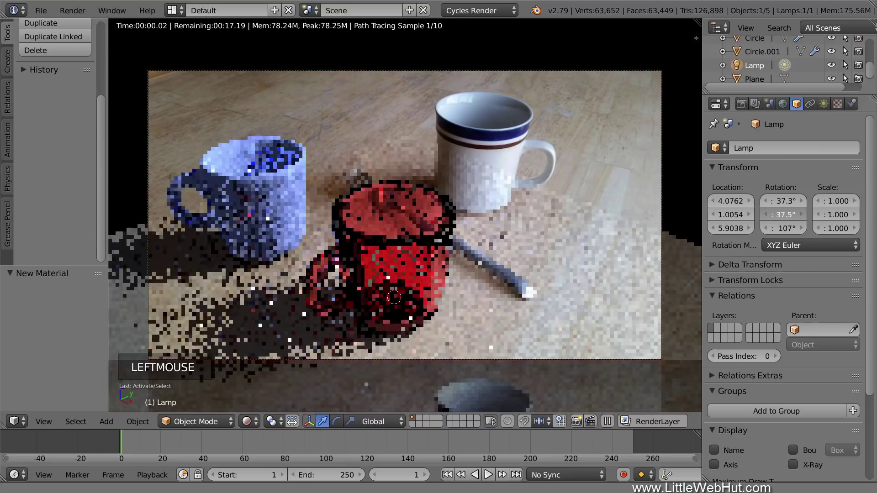
{"action": "left_click", "coordinate": [782, 235]}
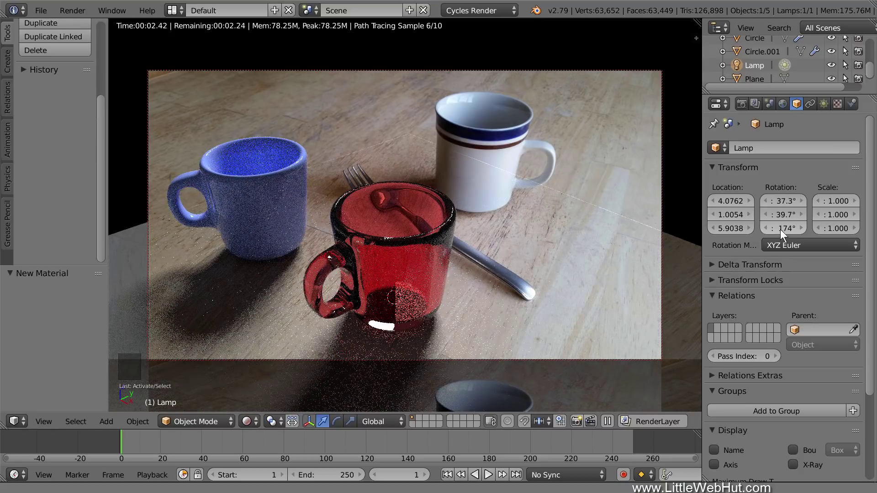
{"action": "key", "text": "ctrl+z"}
{"action": "key", "text": "ctrl+z"}
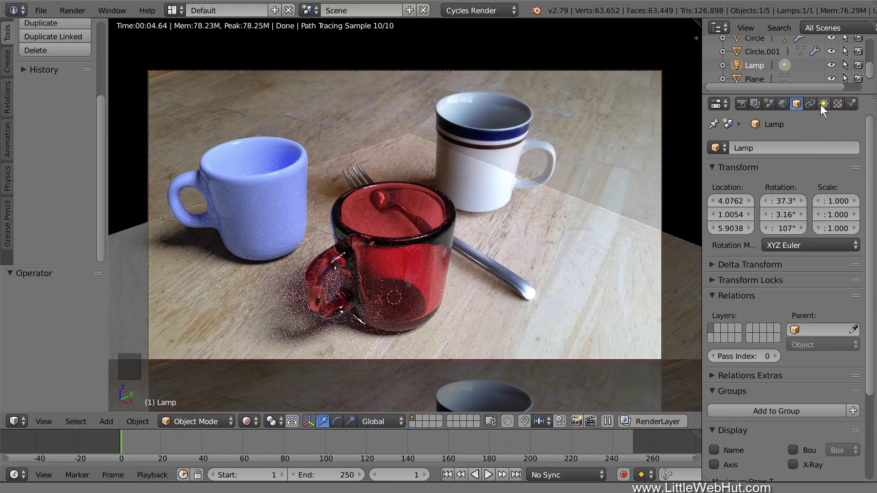
Reduce the sun lamp's emission strength from 5 to 4 in its light settings
{"action": "left_click", "coordinate": [824, 109]}
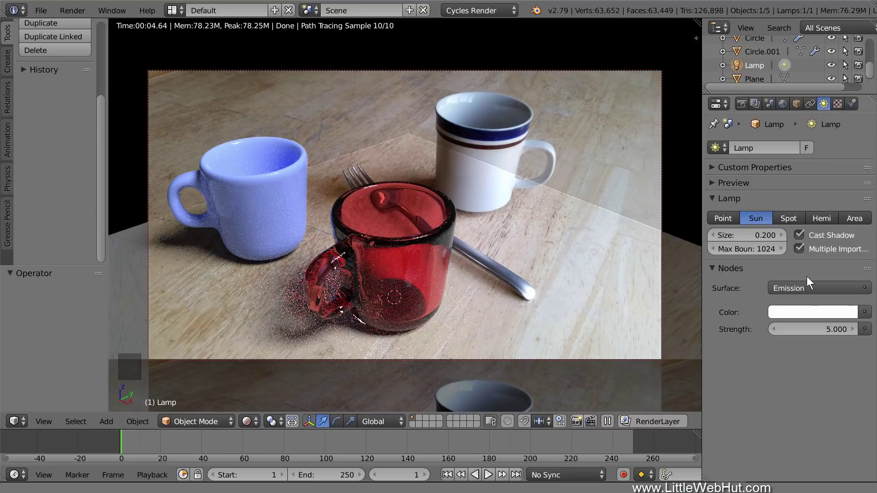
{"action": "left_click", "coordinate": [819, 333]}
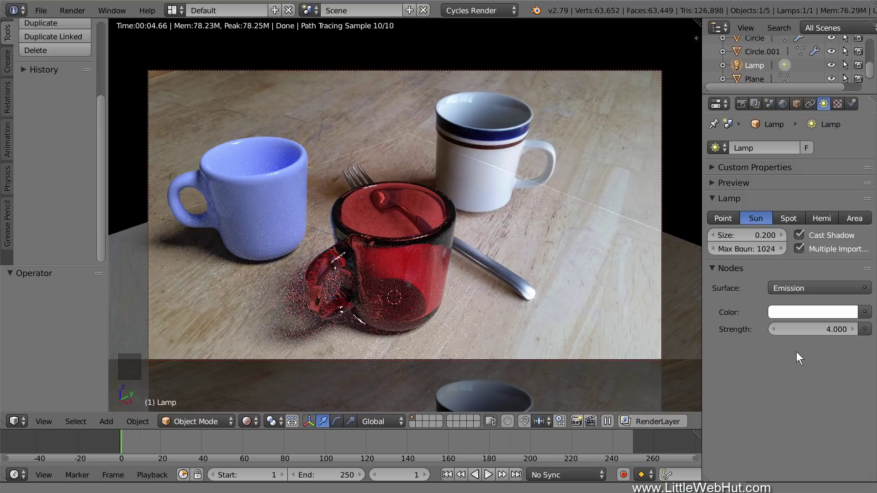
In Solid shading, rotate the ground plane 45° around Z and scale it up to about 4.413
{"action": "left_click", "coordinate": [258, 427]}
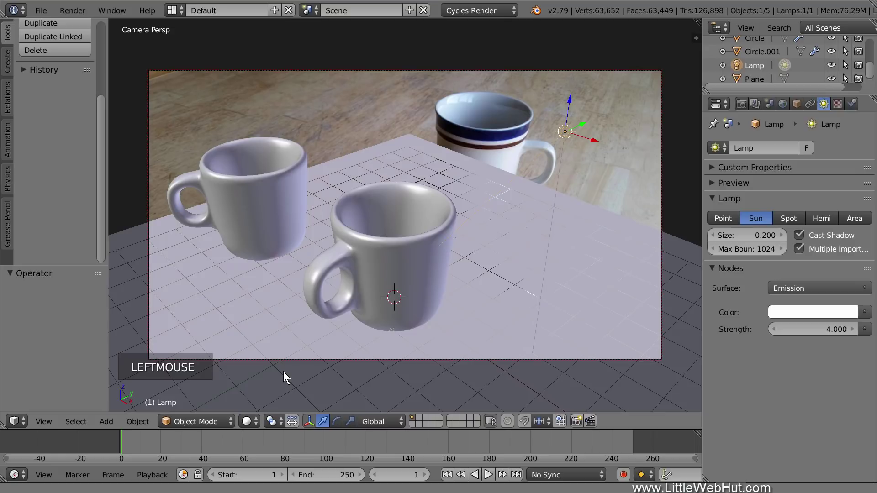
{"action": "right_click", "coordinate": [501, 231]}
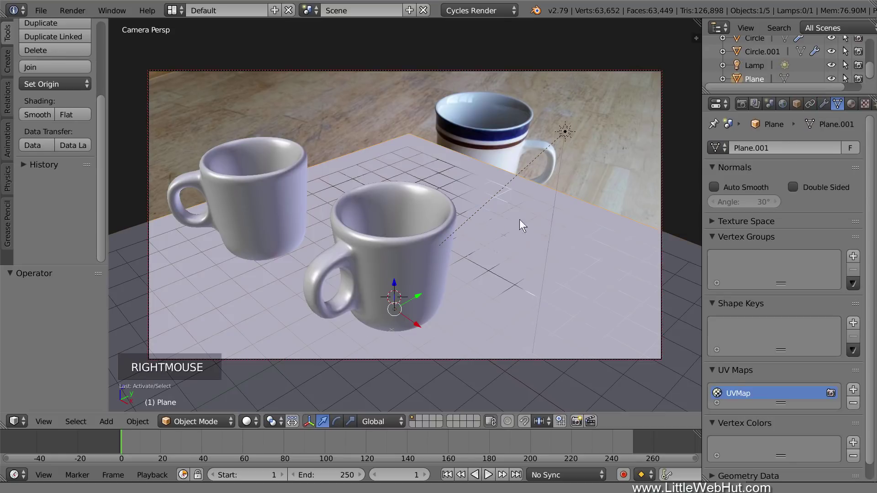
{"action": "key", "text": "r"}
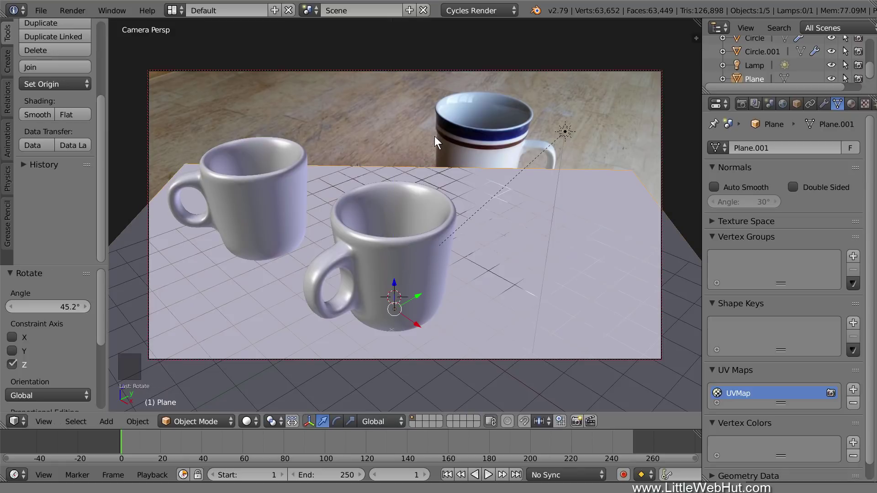
{"action": "key", "text": "s"}
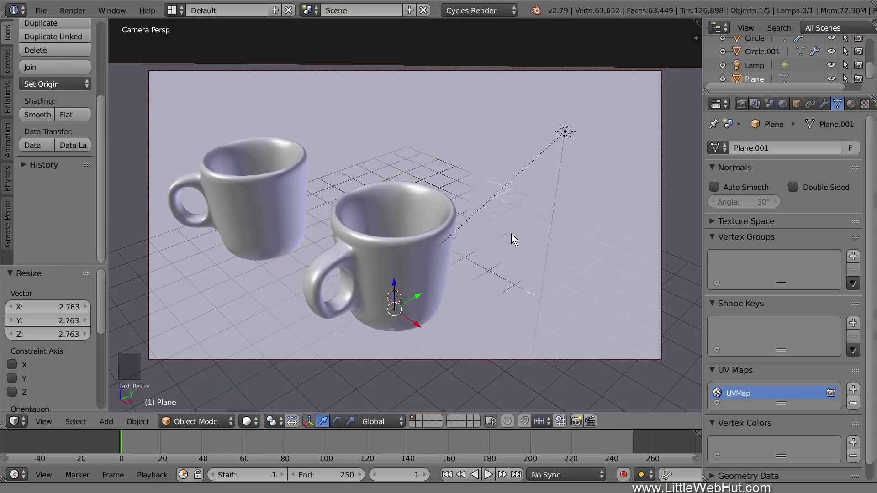
{"action": "middle_click", "coordinate": [514, 237]}
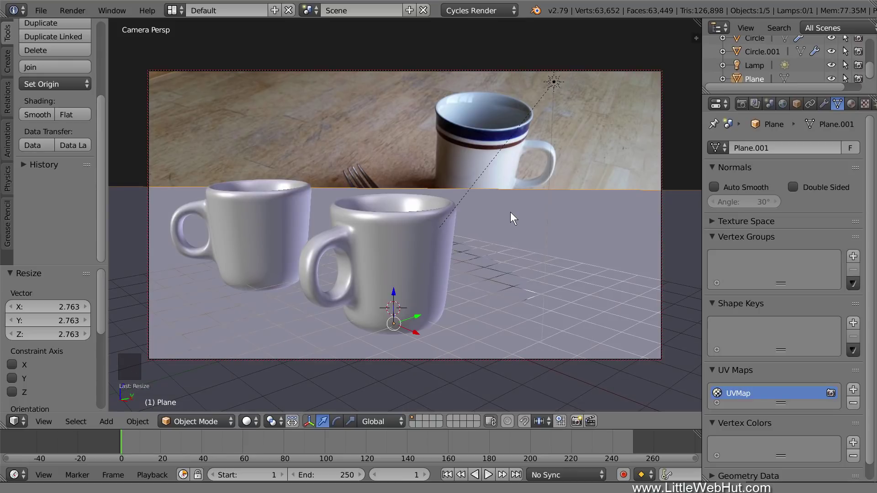
{"action": "key", "text": "s"}
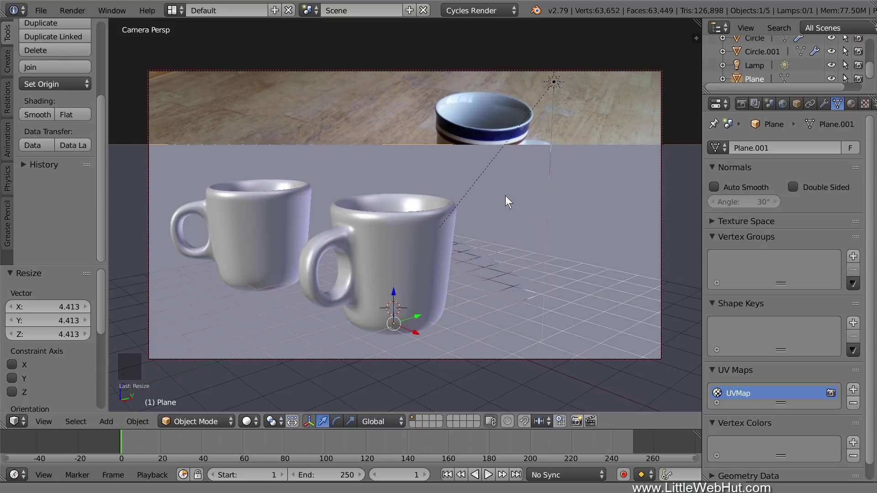
Undo the extra scaling and rescale the plane to 2.187 so it fills the camera frame
{"action": "key", "text": "ctrl+z"}
{"action": "key", "text": "ctrl+z"}
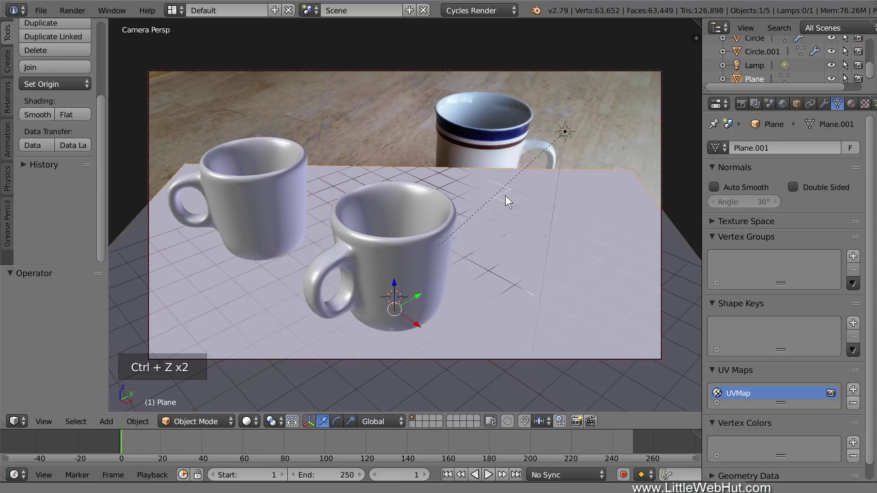
{"action": "key", "text": "s"}
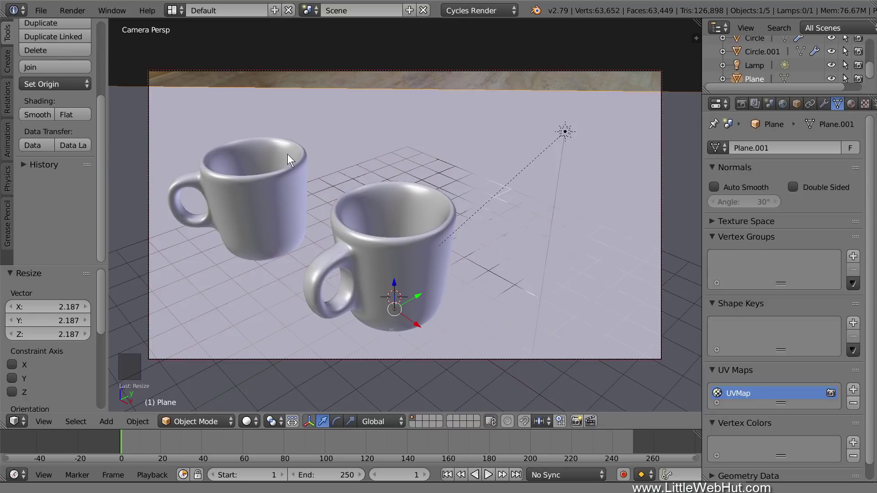
In Edit Mode, select the plane's far row of 102 vertices and show the proportional editing falloff choices
{"action": "key", "text": "Tab"}
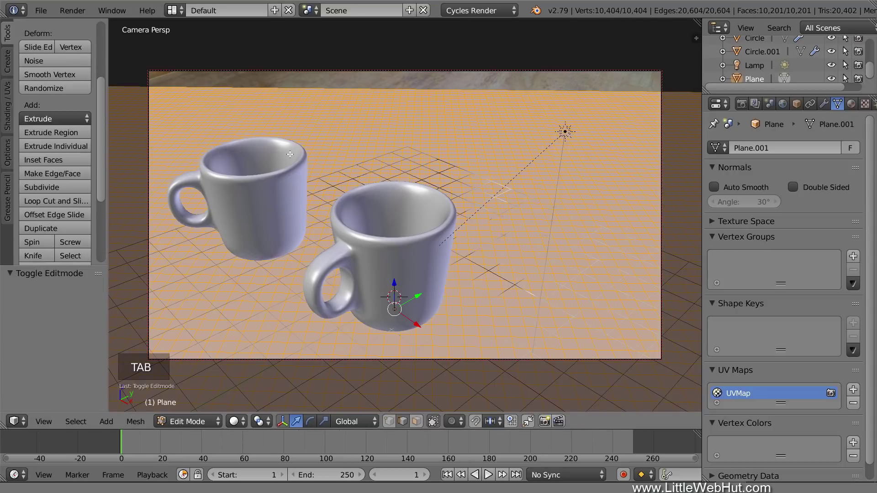
{"action": "key", "text": "a"}
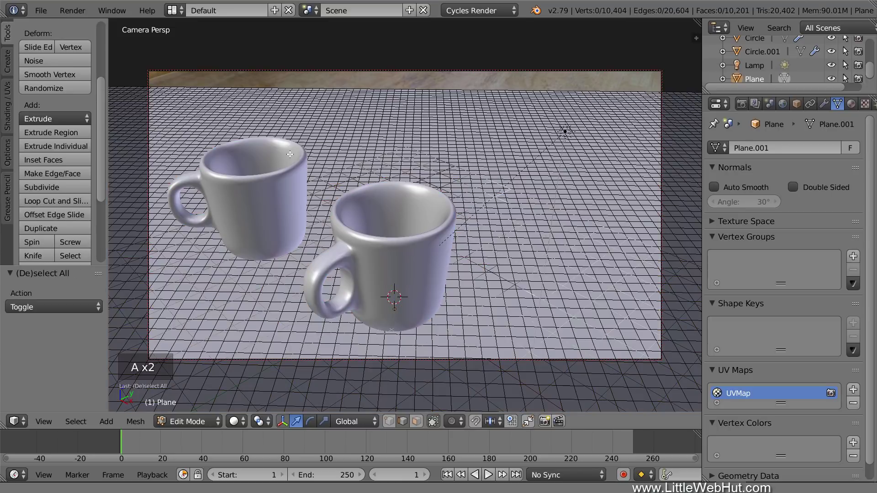
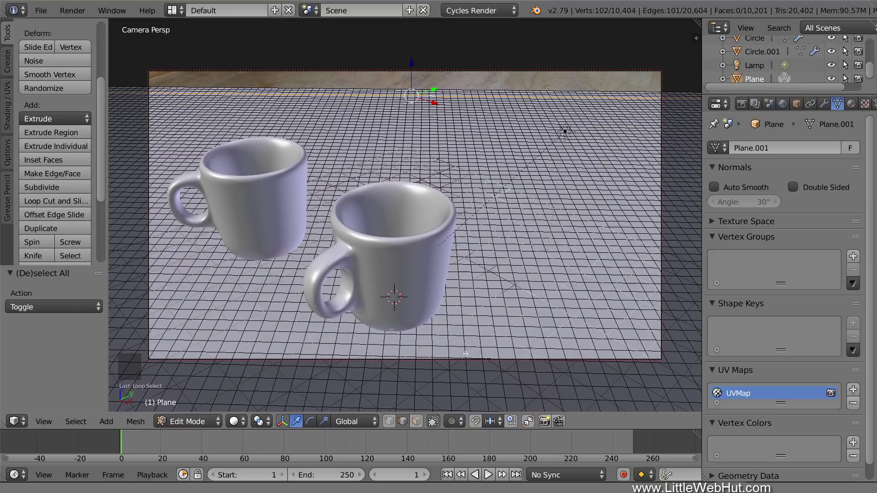
{"action": "left_click", "coordinate": [461, 429]}
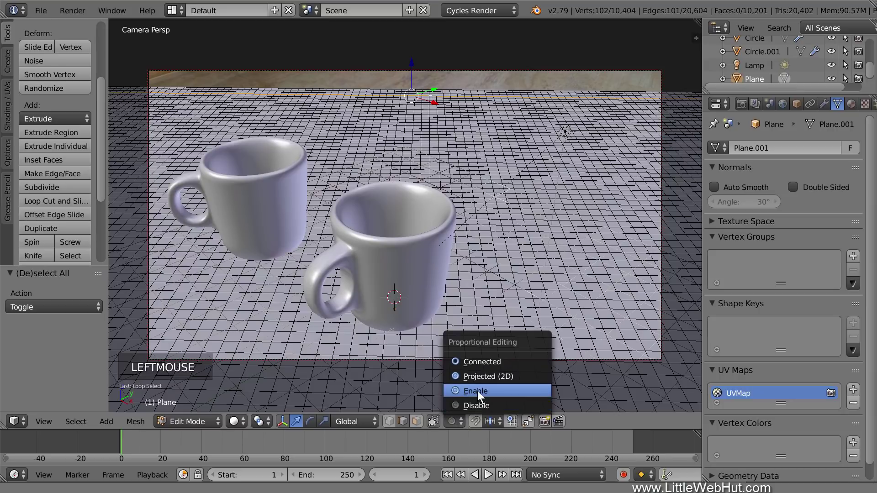